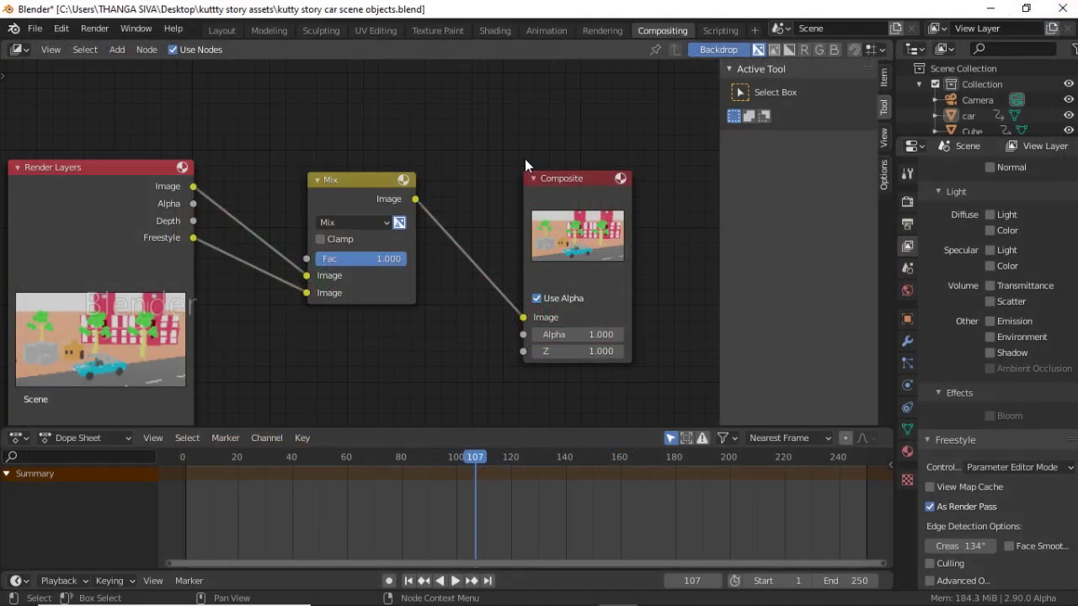
# - In the Layout workspace, set the animation end frame to 100
pyautogui.click(236, 29)
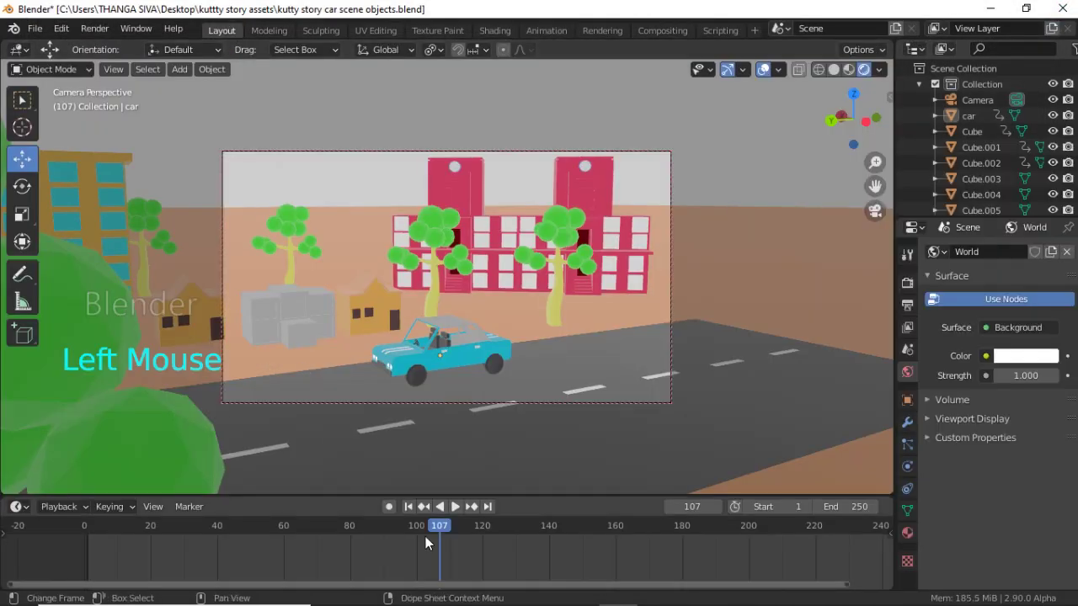
pyautogui.click(425, 531)
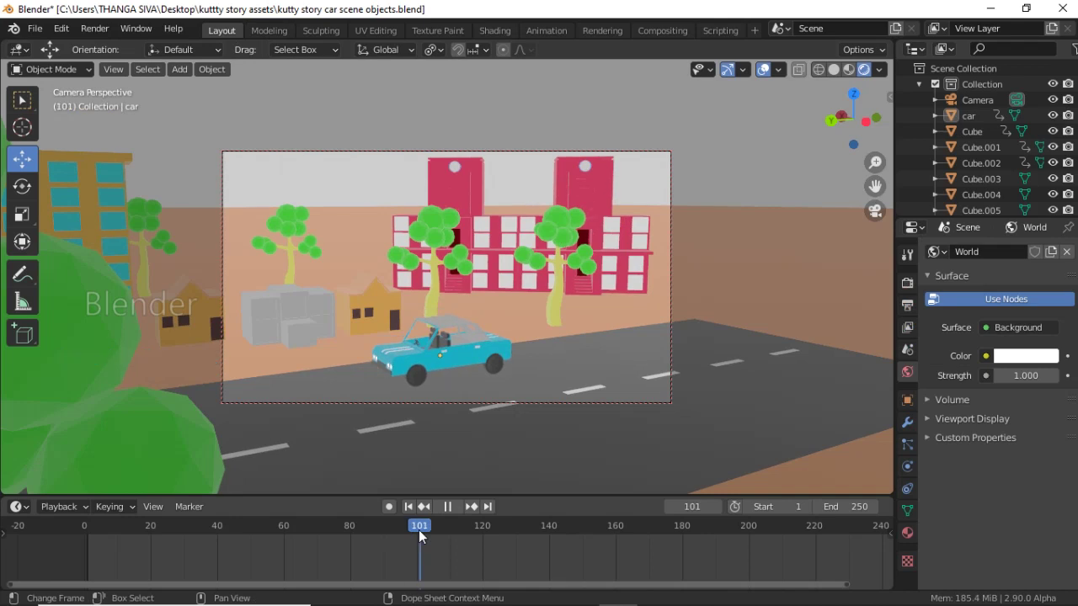
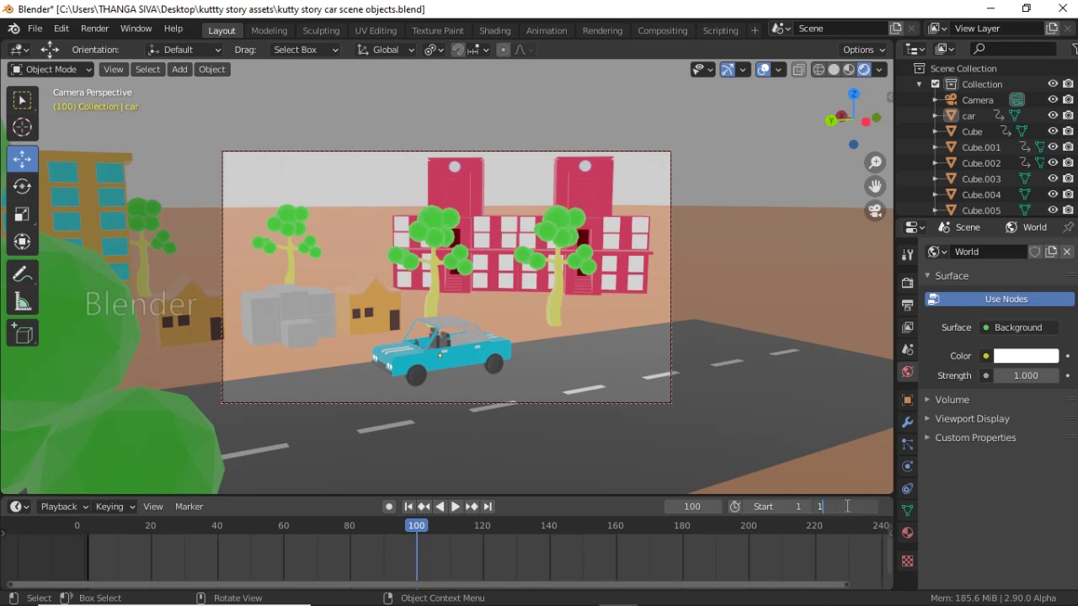
pyautogui.press('0')
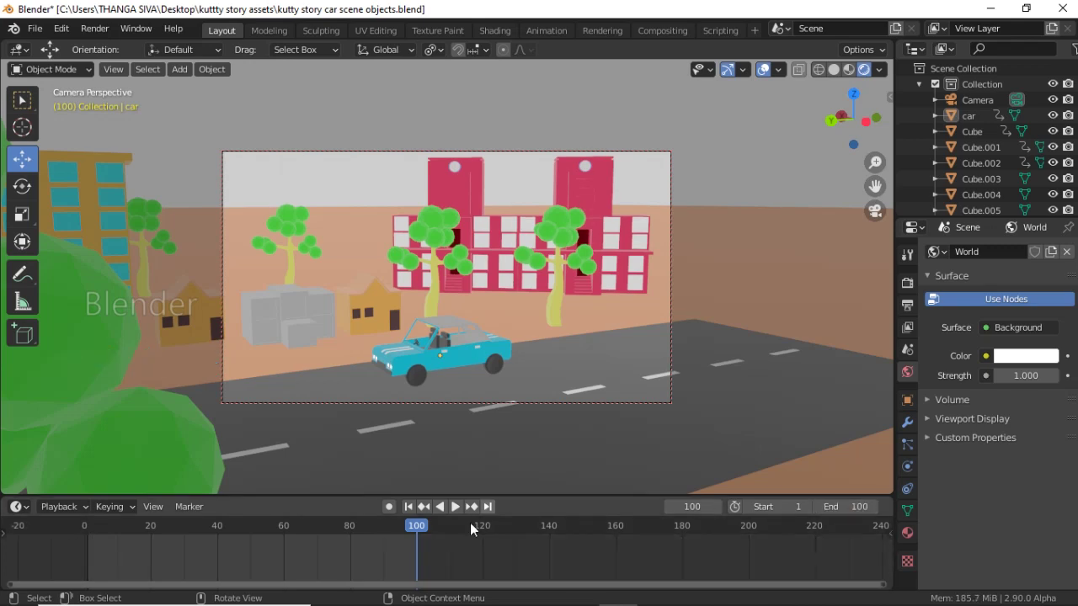
# - Point render output to a Desktop folder and set the file format to PNG
pyautogui.click(369, 524)
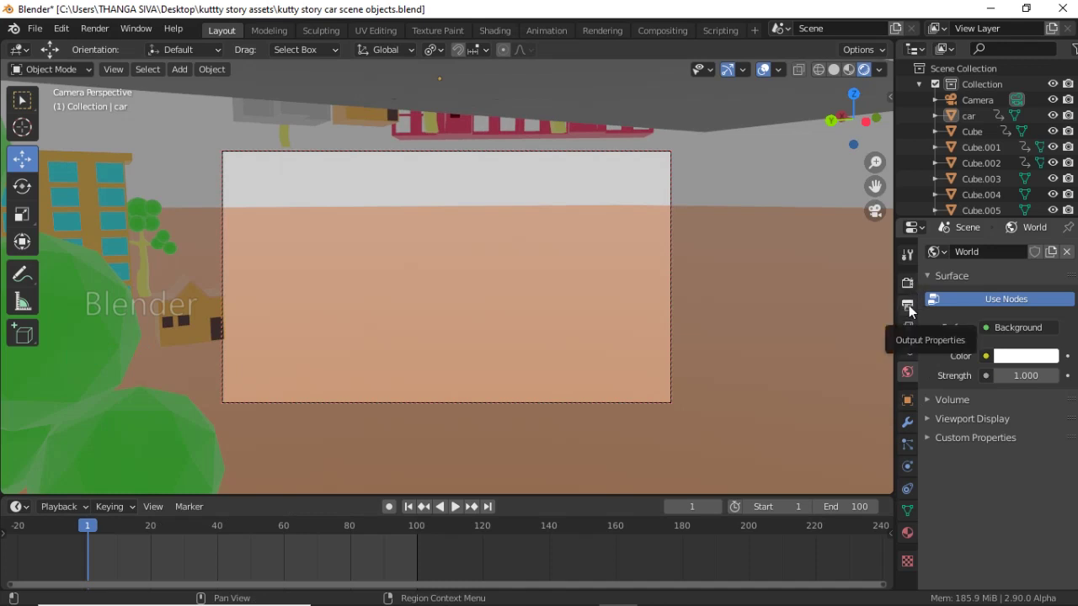
pyautogui.click(913, 309)
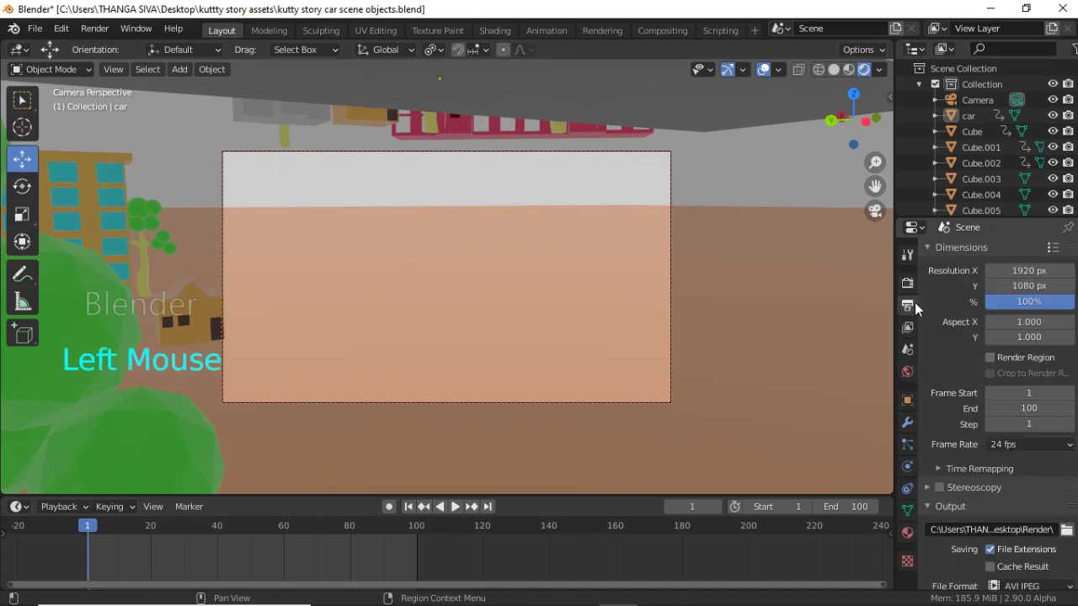
pyautogui.scroll(-3)
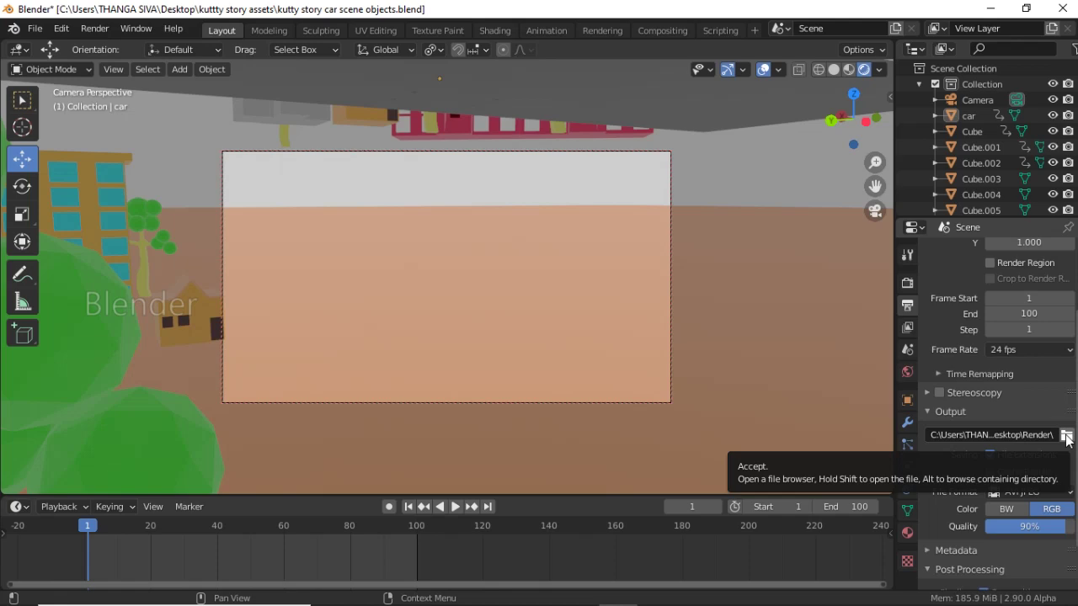
pyautogui.click(1071, 439)
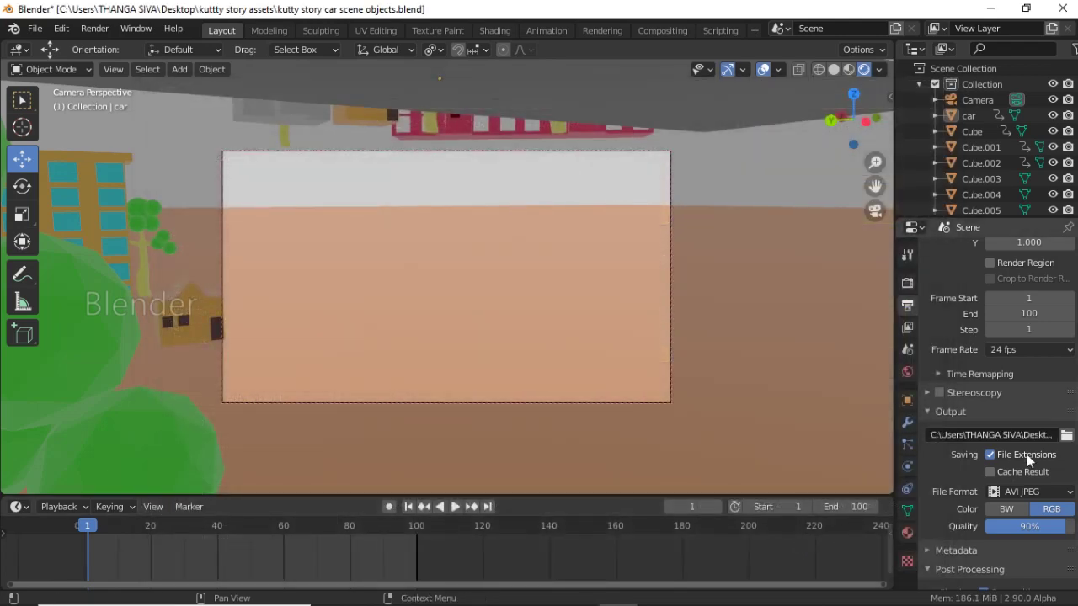
pyautogui.click(1027, 489)
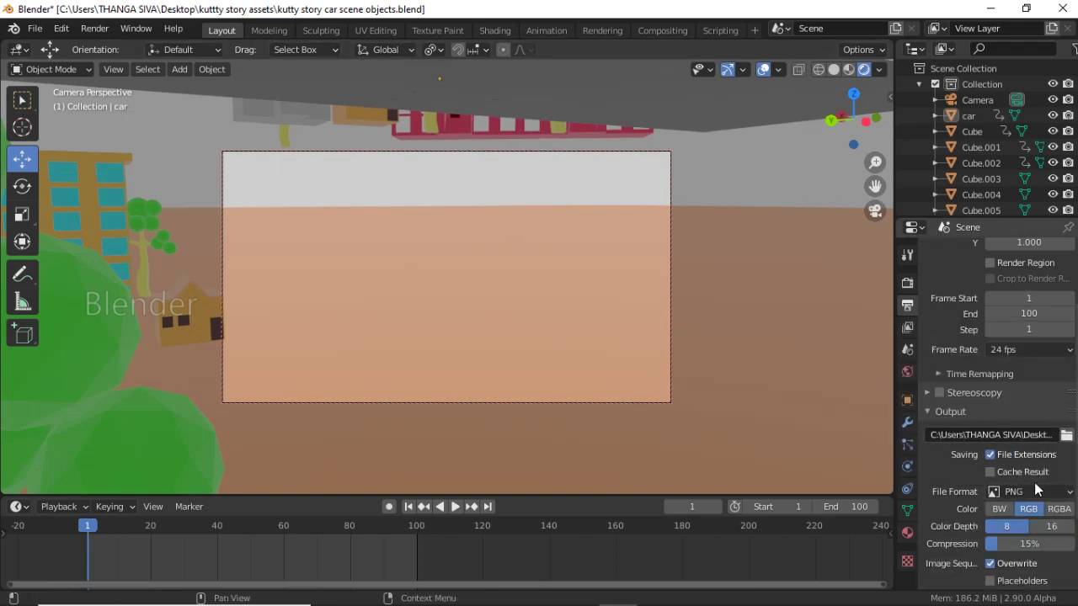
pyautogui.scroll(-3)
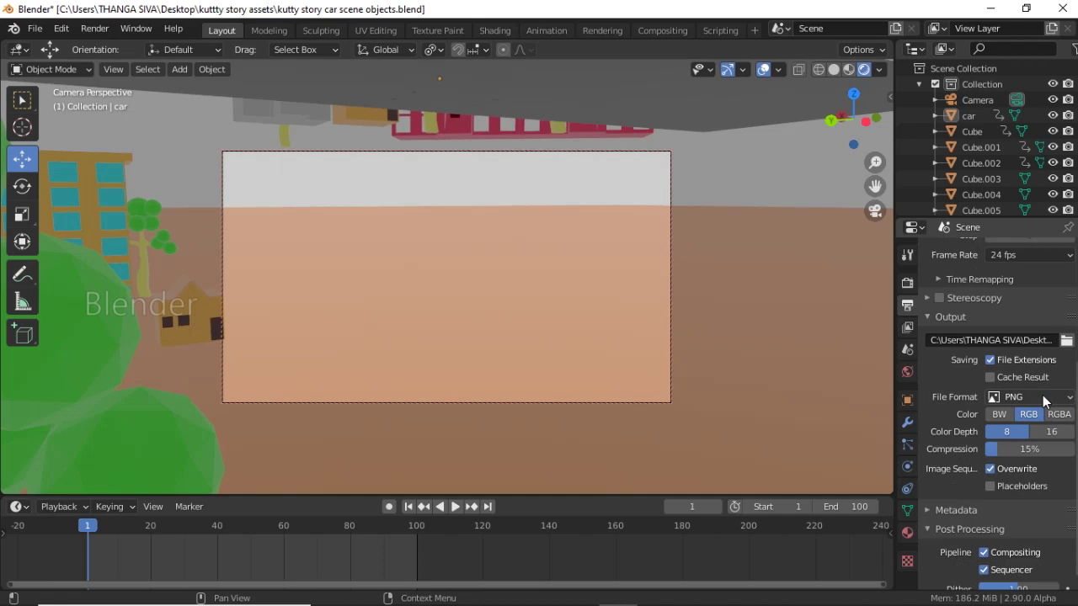
# - Bring up the output file format list to pick AVI JPEG
pyautogui.click(1046, 397)
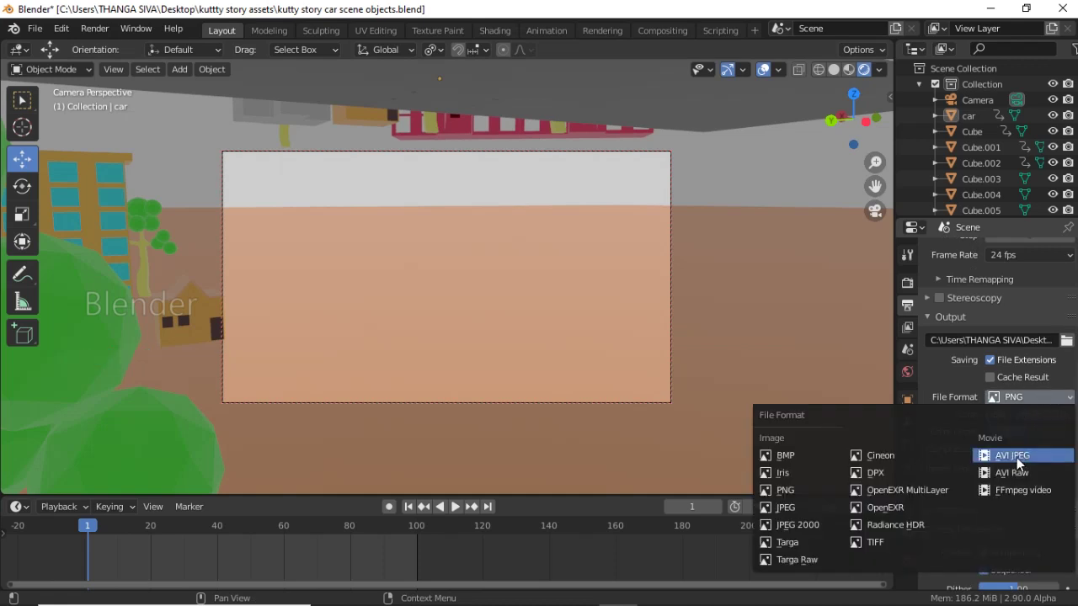
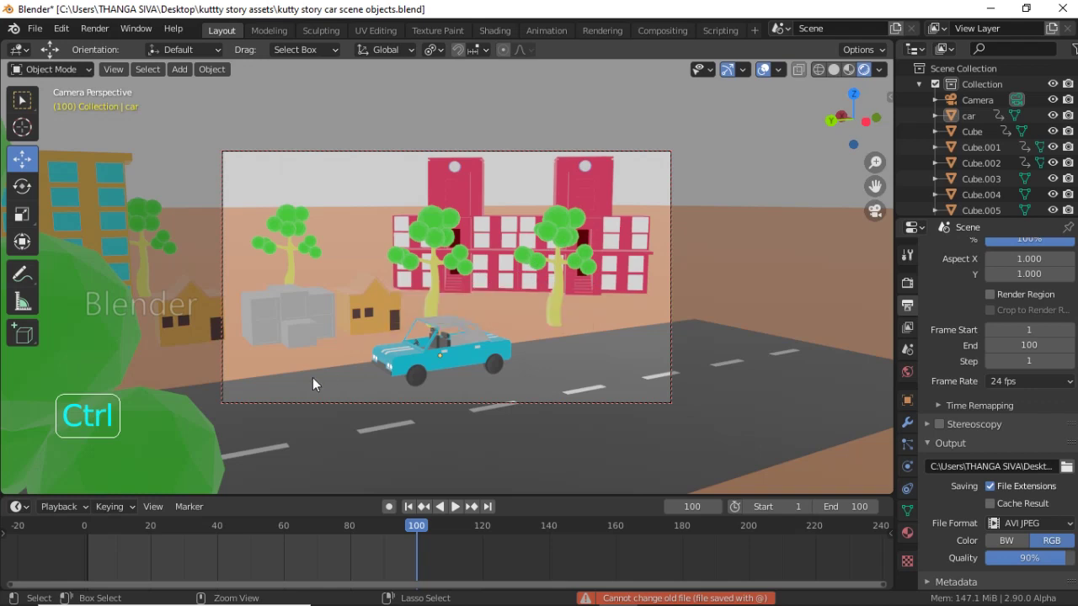
# - Save the blend file with the AVI JPEG output settings
pyautogui.press('ctrl+s')
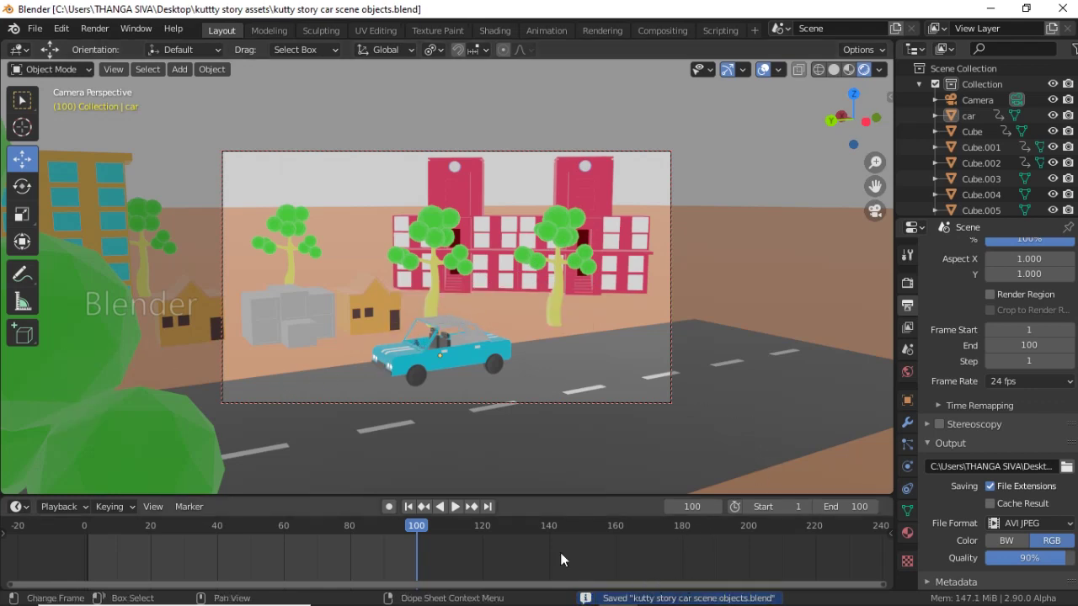
pyautogui.click(45, 34)
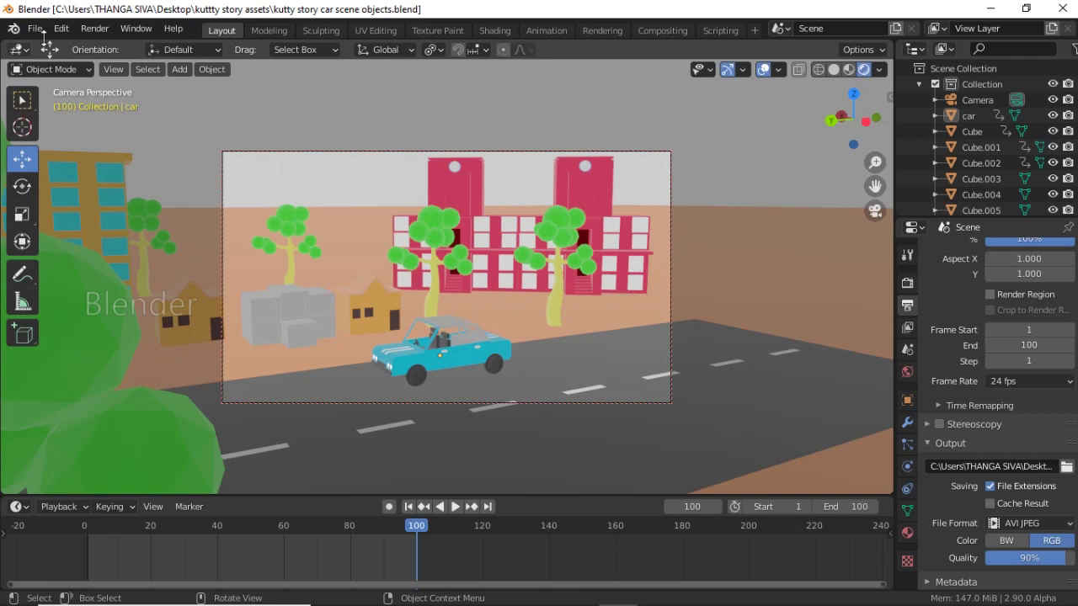
pyautogui.click(92, 531)
# - Play back the car animation, return to frame 0 and save again
pyautogui.click(461, 502)
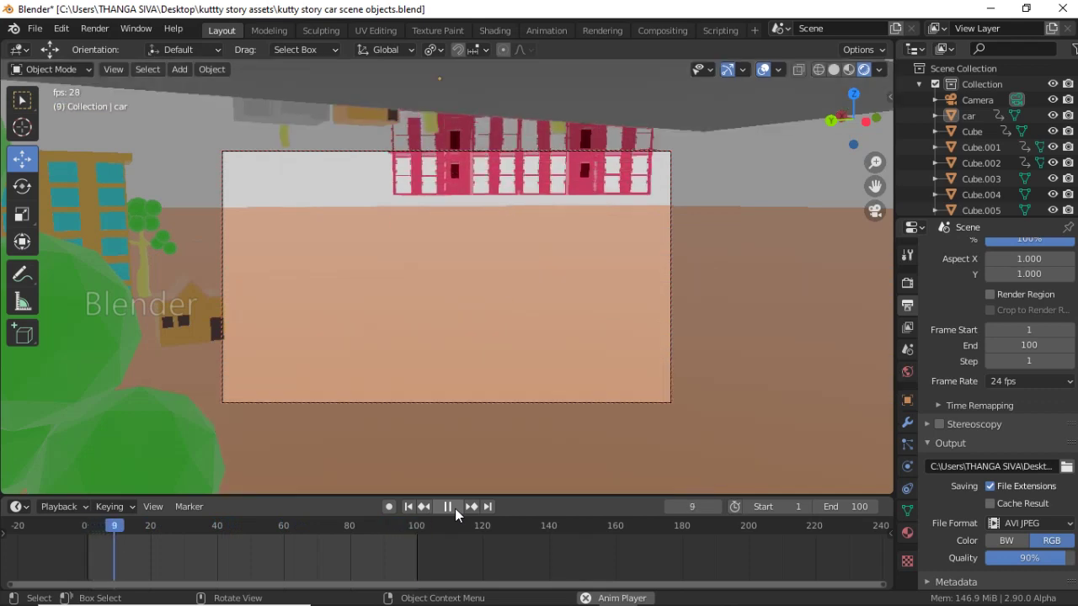
pyautogui.click(459, 512)
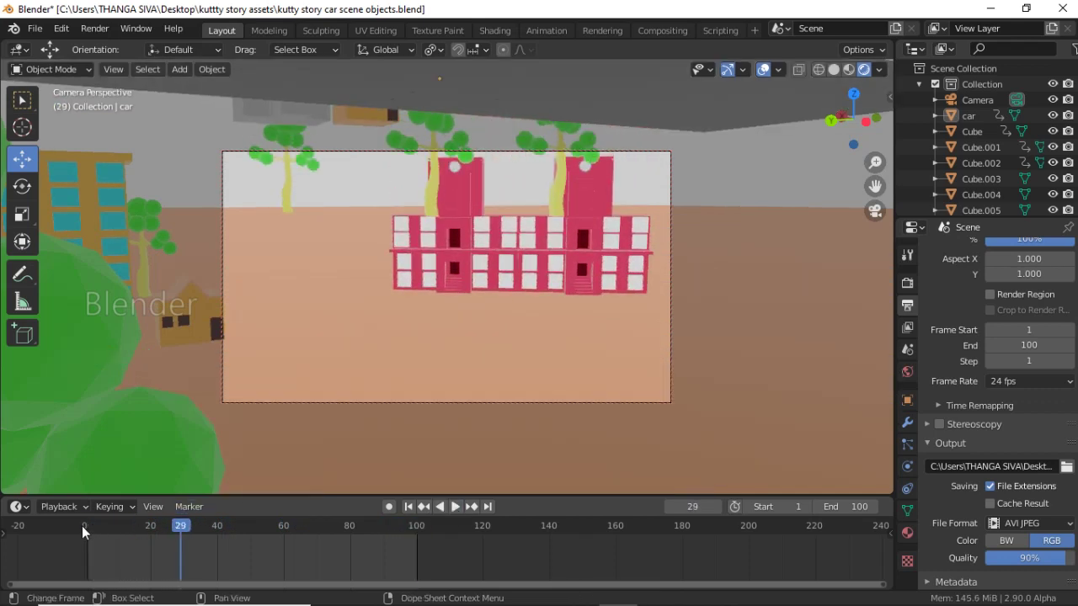
pyautogui.click(87, 530)
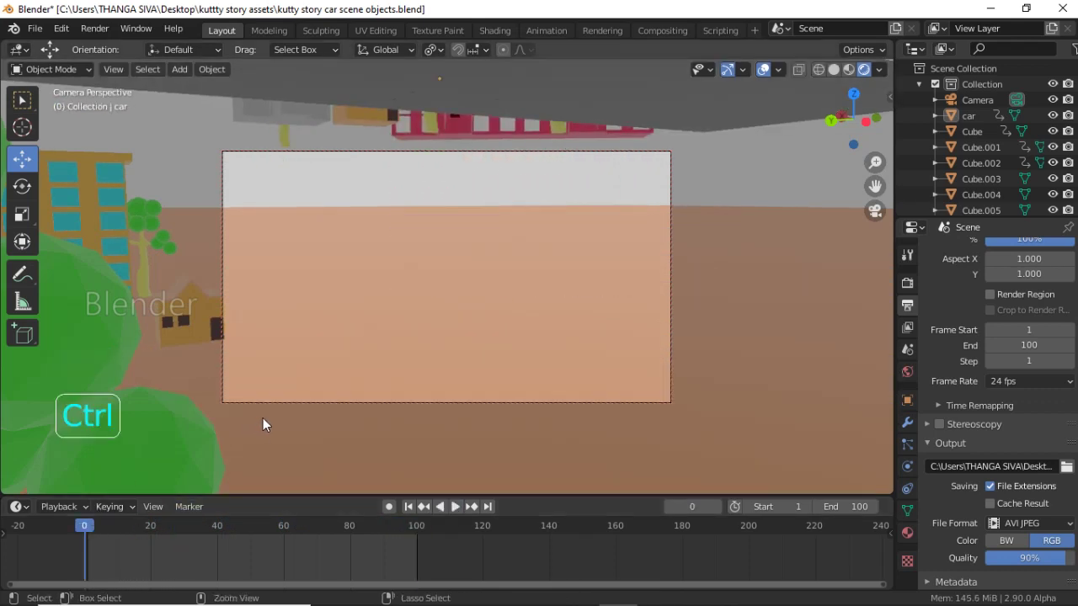
pyautogui.press('ctrl+s')
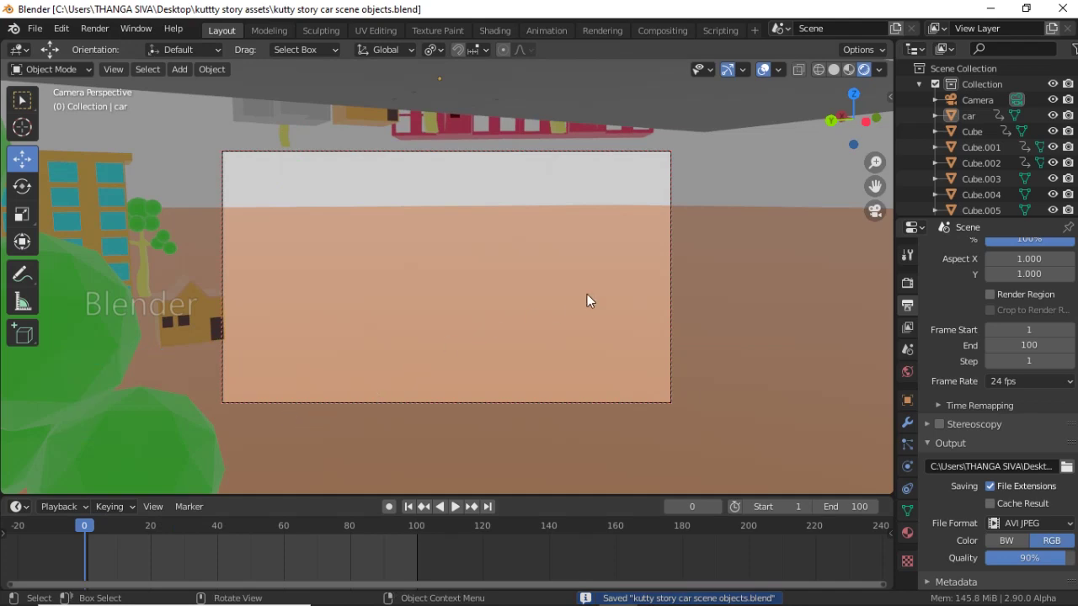